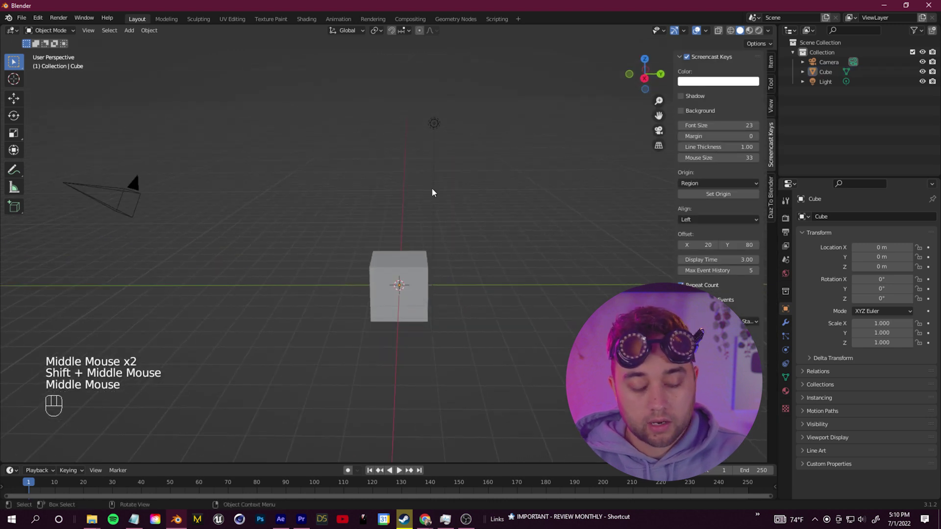
Add a UV sphere, place it beside the default cube and give it a Subdivision Surface modifier
{"action": "key", "text": "shift+a"}
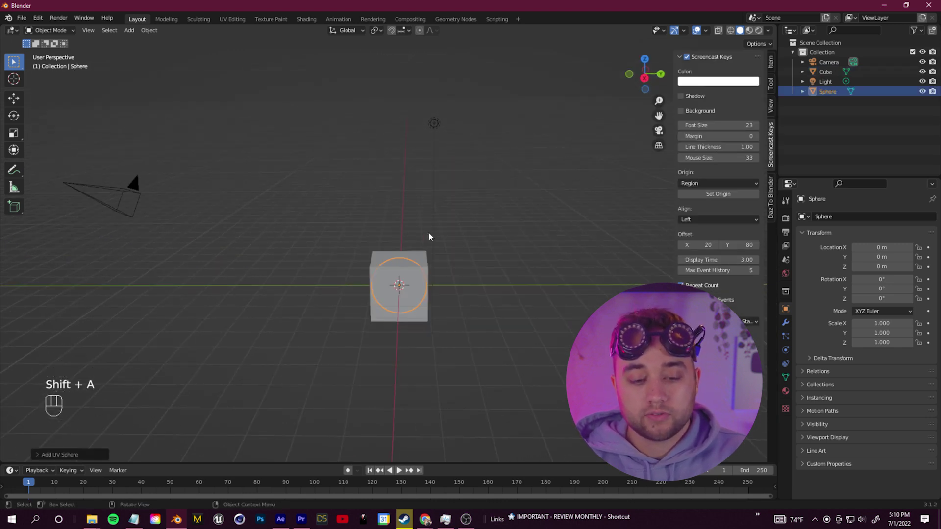
{"action": "key", "text": "g"}
{"action": "left_click_drag", "start_coordinate": [787, 327], "coordinate": [753, 398]}
{"action": "left_click", "coordinate": [768, 400]}
{"action": "scroll", "scroll_direction": "down", "scroll_amount": 3}
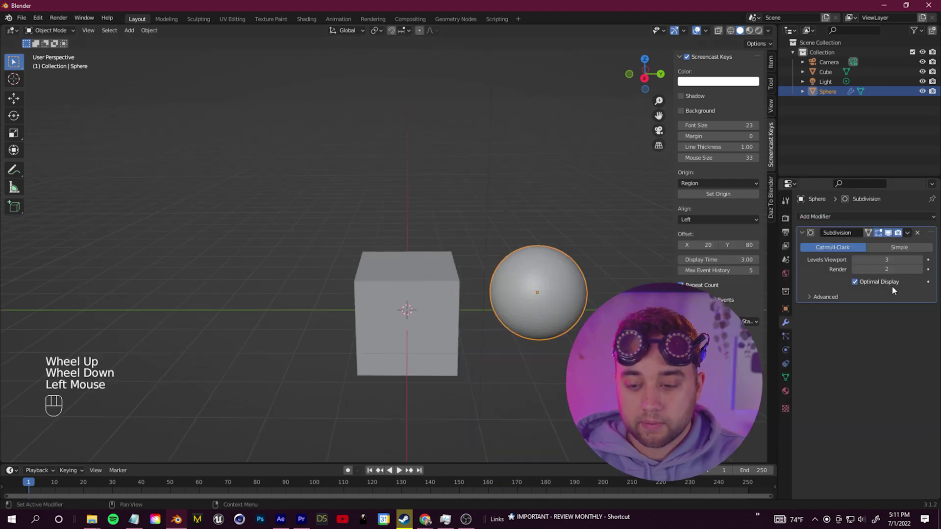
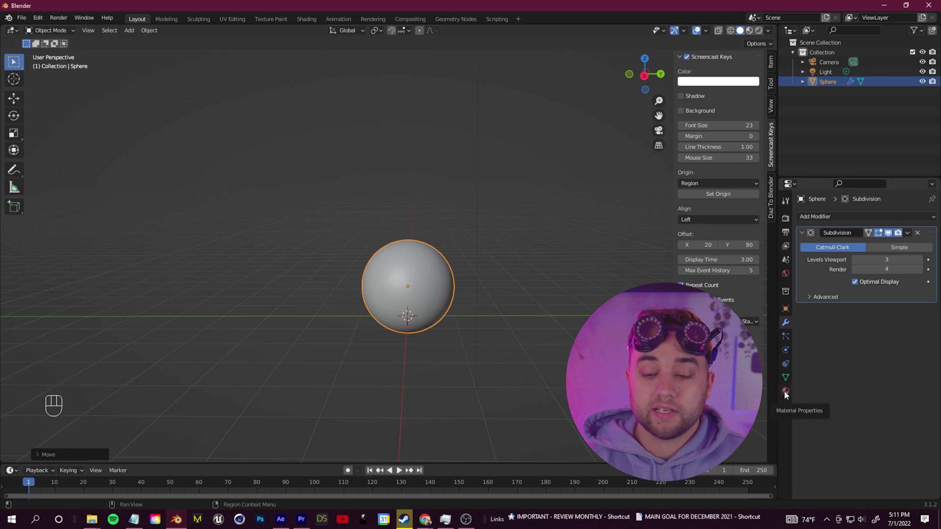
Create a new material on the sphere with an orange Base Color
{"action": "left_click", "coordinate": [788, 394]}
{"action": "left_click", "coordinate": [853, 262]}
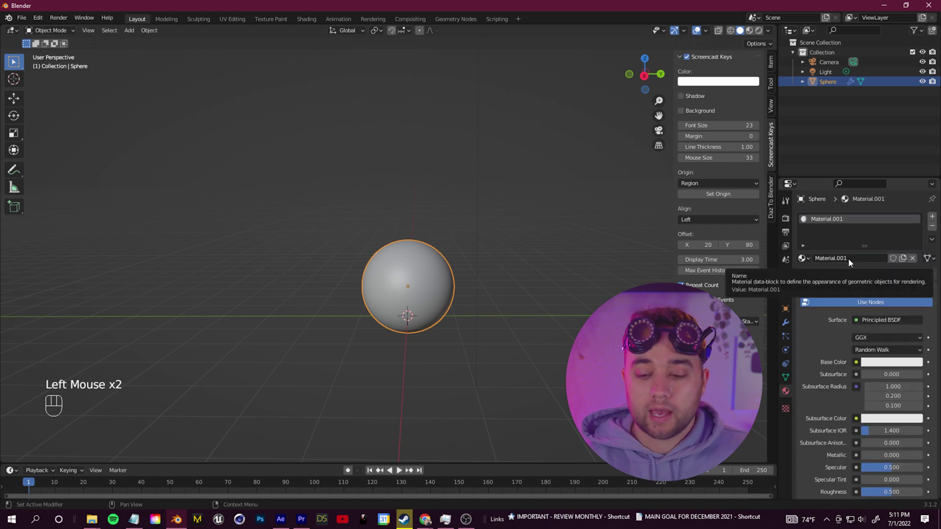
{"action": "left_click", "coordinate": [884, 365]}
{"action": "left_click_drag", "start_coordinate": [882, 369], "coordinate": [444, 292]}
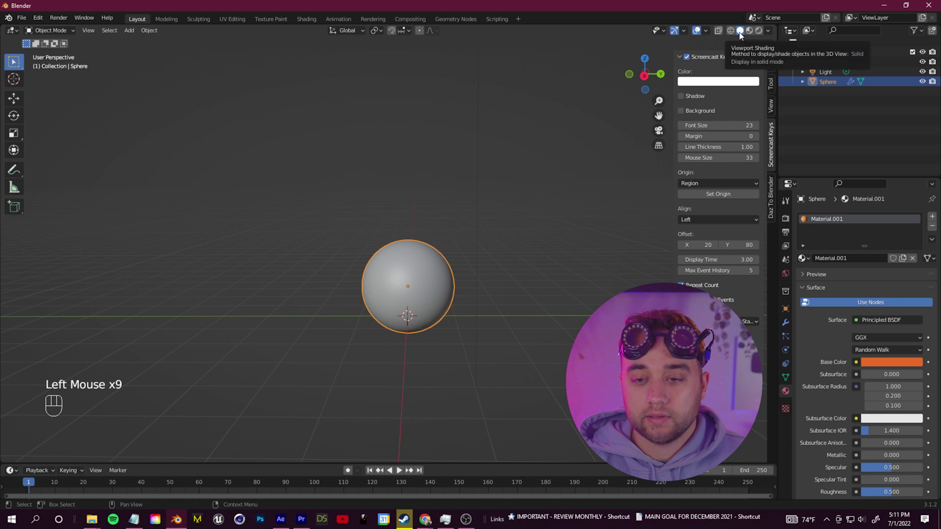
Switch the viewport to Material Preview shading so the sphere shows orange
{"action": "left_click", "coordinate": [772, 37]}
{"action": "left_click_drag", "start_coordinate": [537, 249], "coordinate": [502, 245]}
{"action": "left_click", "coordinate": [502, 246]}
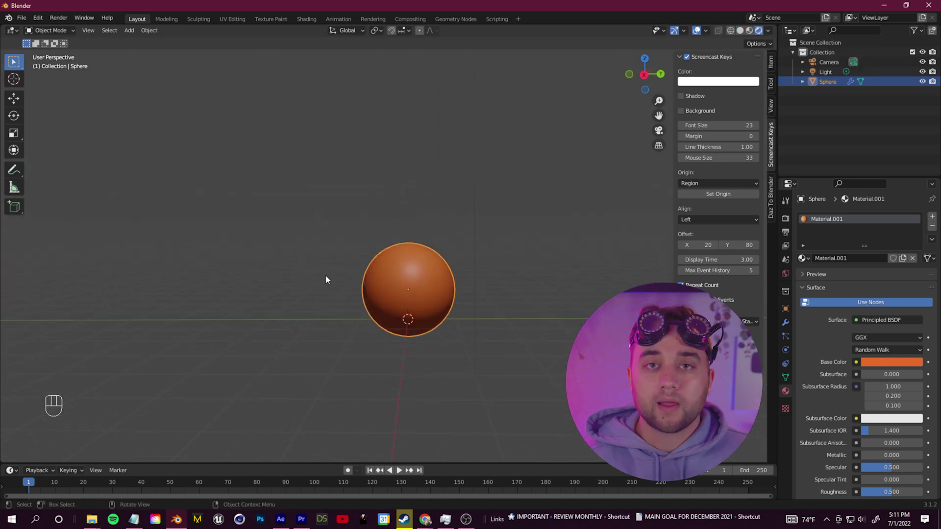
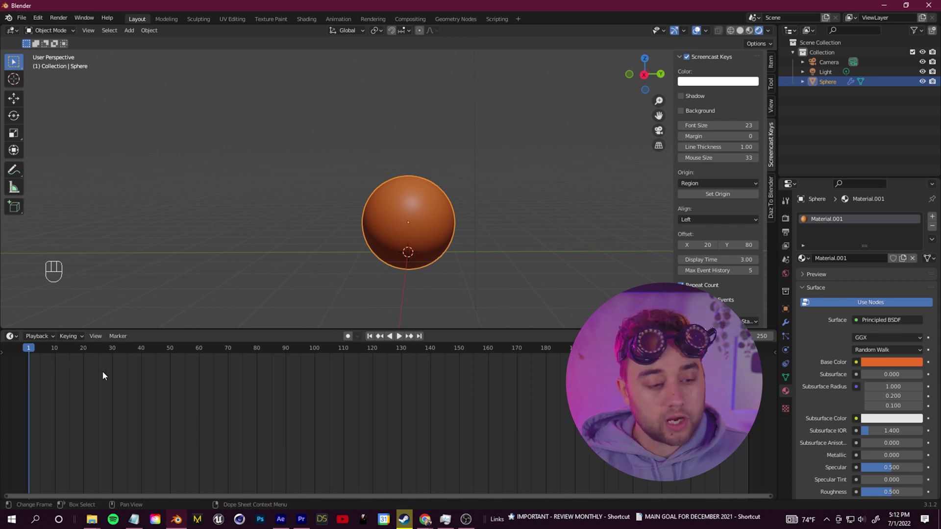
Enlarge the lower area and turn it into a Shader Editor showing the material's nodes
{"action": "left_click_drag", "start_coordinate": [18, 338], "coordinate": [9, 379]}
{"action": "left_click", "coordinate": [42, 430]}
{"action": "middle_click", "coordinate": [210, 378]}
{"action": "scroll", "scroll_direction": "up", "scroll_amount": 3}
{"action": "middle_click", "coordinate": [315, 379]}
{"action": "left_click", "coordinate": [122, 358]}
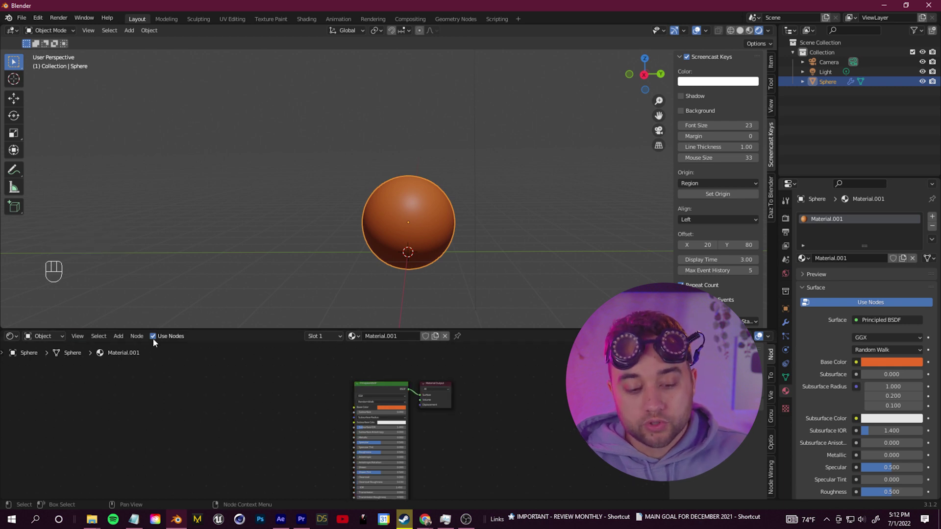
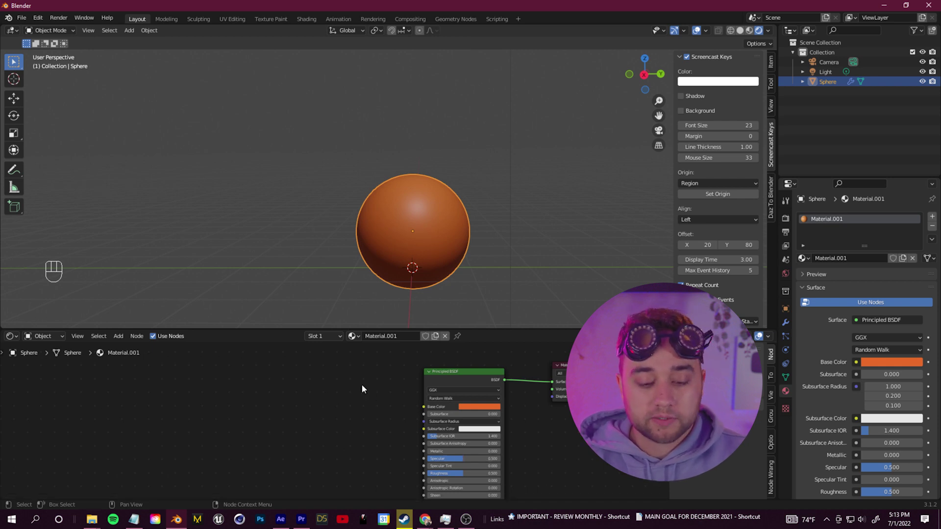
Use Ctrl+T on the Principled BSDF to wire an Image Texture with Mapping into Base Color
{"action": "key", "text": "Delete"}
{"action": "left_click", "coordinate": [270, 369]}
{"action": "left_click", "coordinate": [508, 378]}
{"action": "key", "text": "ctrl+t"}
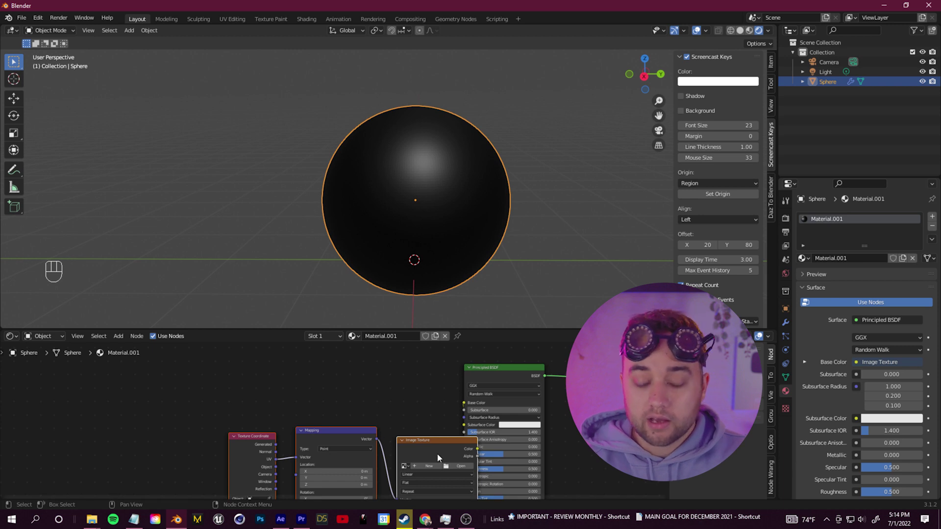
{"action": "key", "text": "g"}
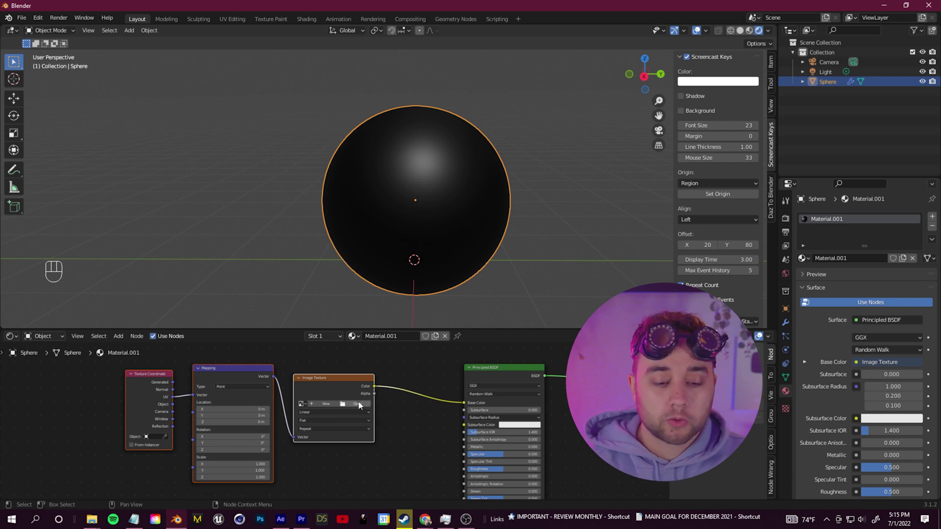
Load PRINTS1.jpg into the Image Texture node
{"action": "left_click", "coordinate": [355, 407]}
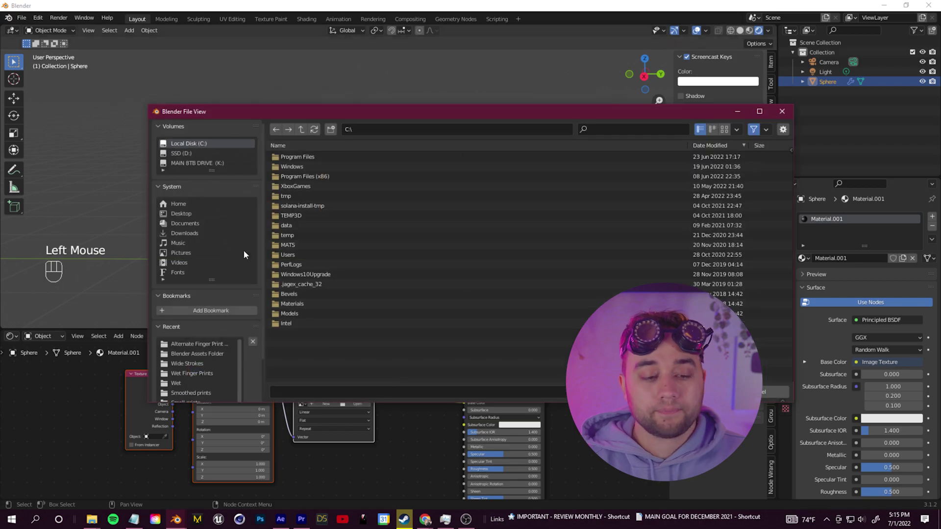
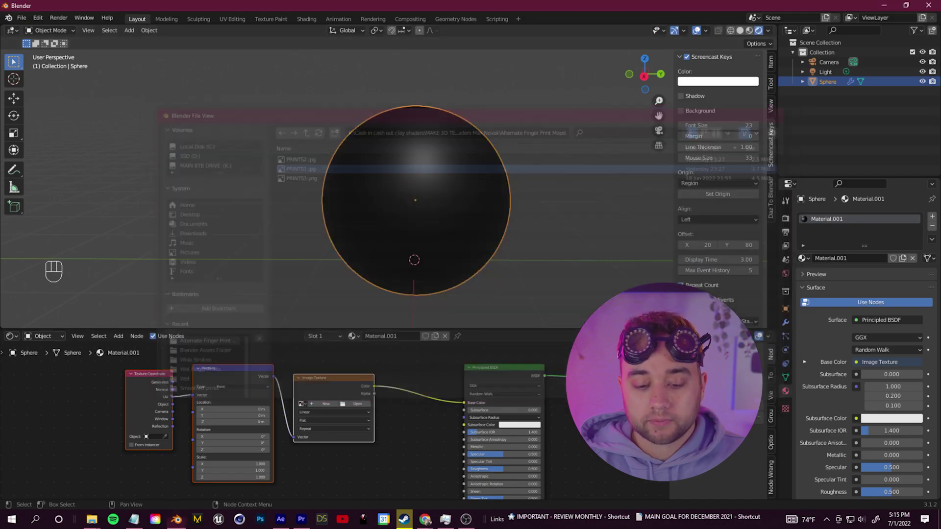
{"action": "scroll", "scroll_direction": "up", "scroll_amount": 3}
{"action": "left_click_drag", "start_coordinate": [452, 191], "coordinate": [454, 195]}
{"action": "scroll", "scroll_direction": "down", "scroll_amount": 3}
{"action": "middle_click", "coordinate": [449, 198]}
Reroute the fingerprint texture's Color into Roughness, restoring the orange base colour
{"action": "left_click_drag", "start_coordinate": [464, 419], "coordinate": [446, 506]}
{"action": "left_click_drag", "start_coordinate": [446, 506], "coordinate": [466, 402]}
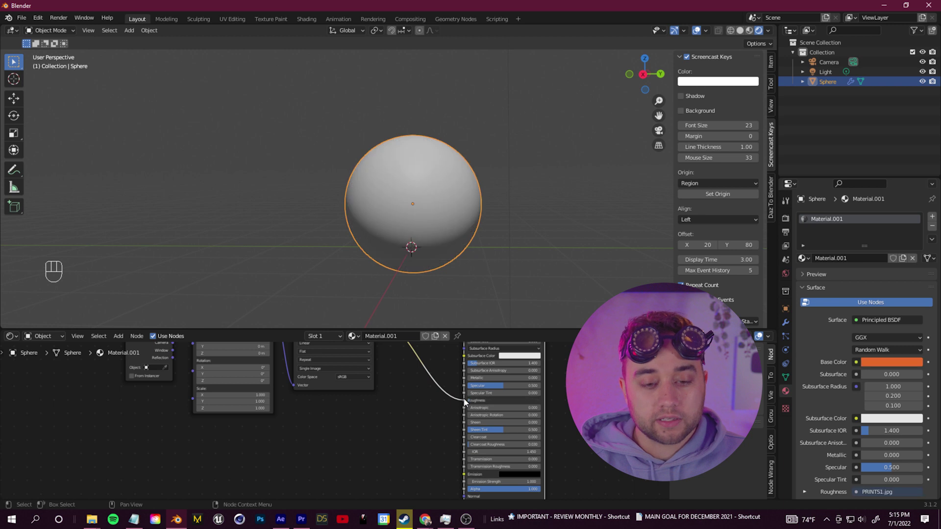
{"action": "scroll", "scroll_direction": "down", "scroll_amount": 3}
{"action": "middle_click", "coordinate": [435, 209]}
{"action": "left_click_drag", "start_coordinate": [510, 174], "coordinate": [513, 173]}
{"action": "scroll", "scroll_direction": "down", "scroll_amount": 3}
{"action": "left_click_drag", "start_coordinate": [428, 143], "coordinate": [434, 172]}
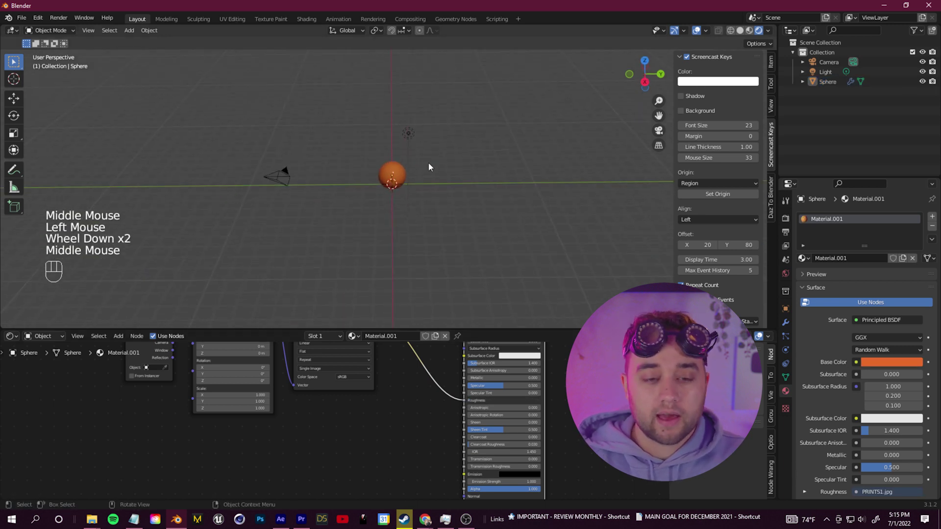
Raise the point light higher, then add an Area light and move it into position
{"action": "left_click", "coordinate": [514, 152]}
{"action": "key", "text": "g"}
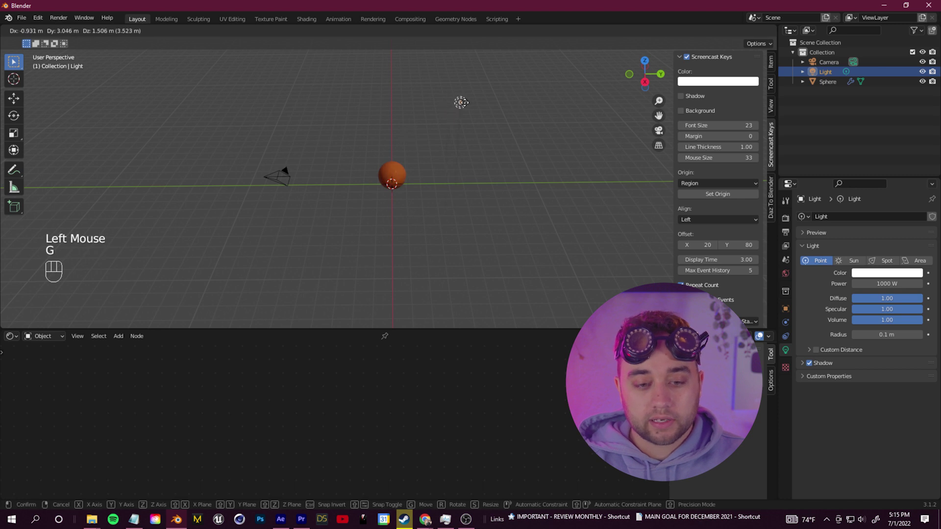
{"action": "left_click", "coordinate": [469, 99]}
{"action": "left_click_drag", "start_coordinate": [454, 220], "coordinate": [505, 214]}
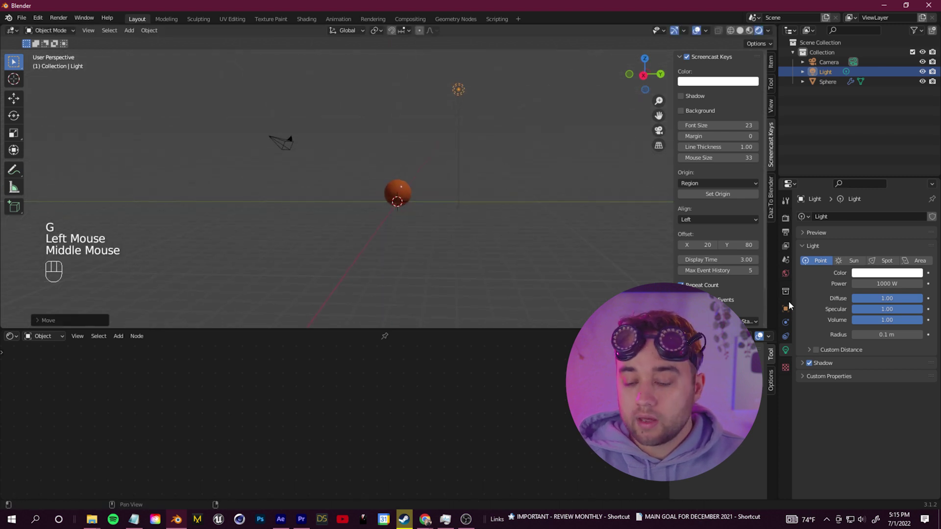
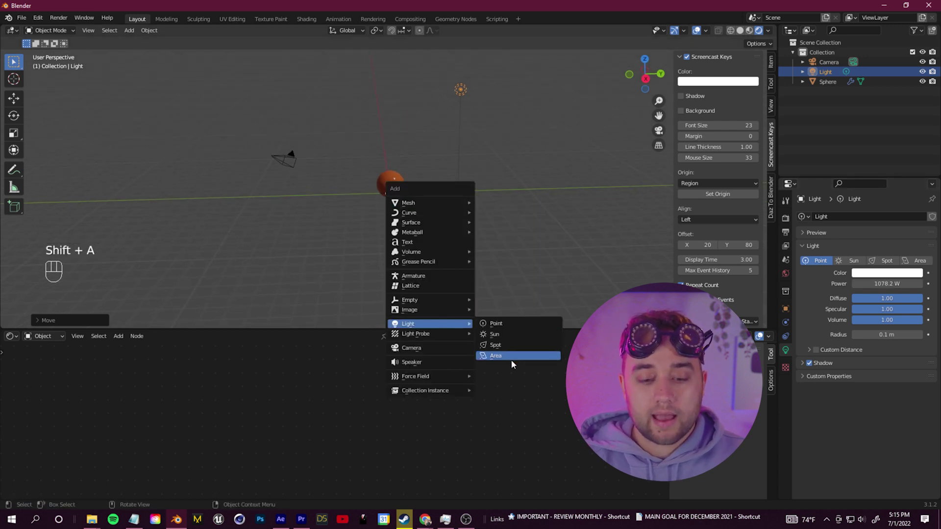
{"action": "left_click_drag", "start_coordinate": [386, 166], "coordinate": [428, 181]}
{"action": "left_click_drag", "start_coordinate": [429, 186], "coordinate": [430, 189]}
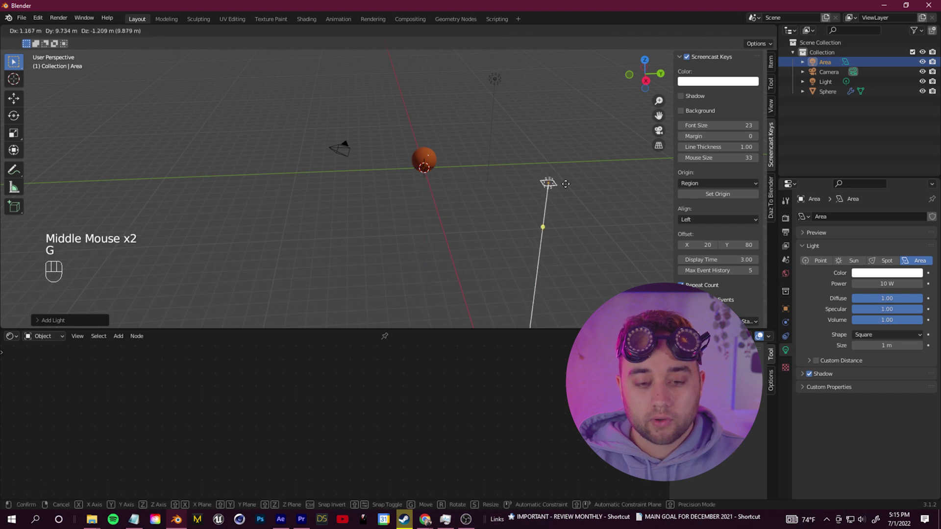
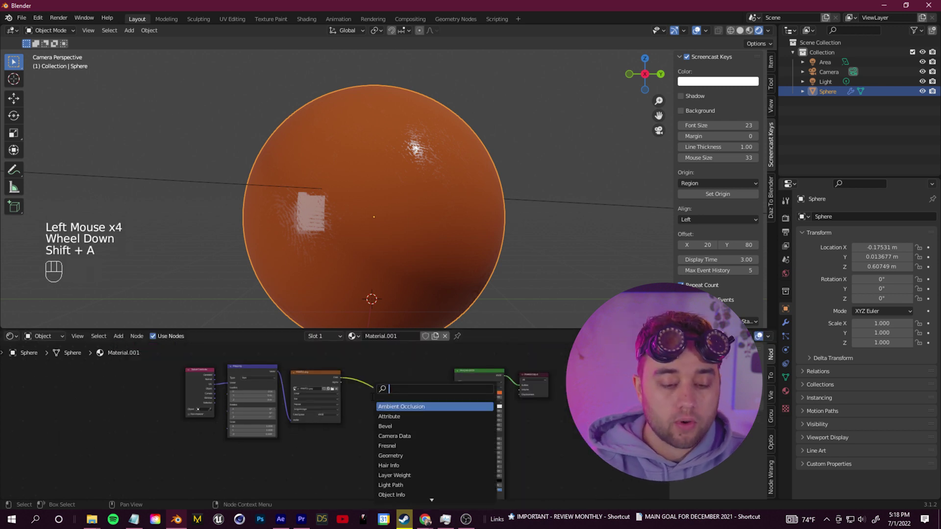
Add a ColorRamp node and drop it onto the texture-to-Roughness link
{"action": "key", "text": "BackSpace"}
{"action": "key", "text": "BackSpace"}
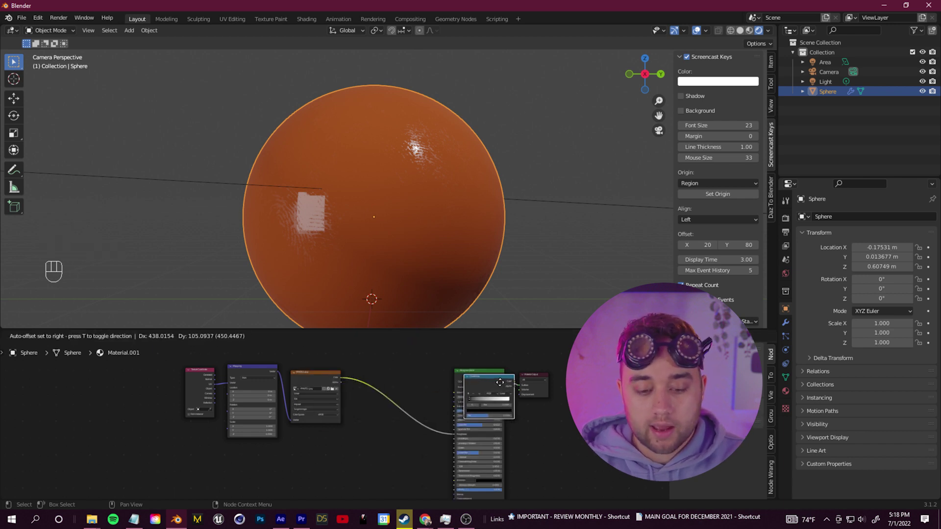
{"action": "middle_click", "coordinate": [470, 446]}
{"action": "scroll", "scroll_direction": "up", "scroll_amount": 3}
{"action": "left_click_drag", "start_coordinate": [406, 407], "coordinate": [390, 406]}
{"action": "left_click", "coordinate": [515, 410]}
{"action": "left_click", "coordinate": [504, 408]}
{"action": "left_click_drag", "start_coordinate": [493, 406], "coordinate": [415, 399]}
{"action": "scroll", "scroll_direction": "up", "scroll_amount": 3}
{"action": "scroll", "scroll_direction": "down", "scroll_amount": 3}
Move the ColorRamp stops and raise the dark stop's value to tune roughness contrast
{"action": "left_click_drag", "start_coordinate": [422, 172], "coordinate": [365, 185]}
{"action": "scroll", "scroll_direction": "up", "scroll_amount": 3}
{"action": "left_click_drag", "start_coordinate": [421, 406], "coordinate": [425, 409]}
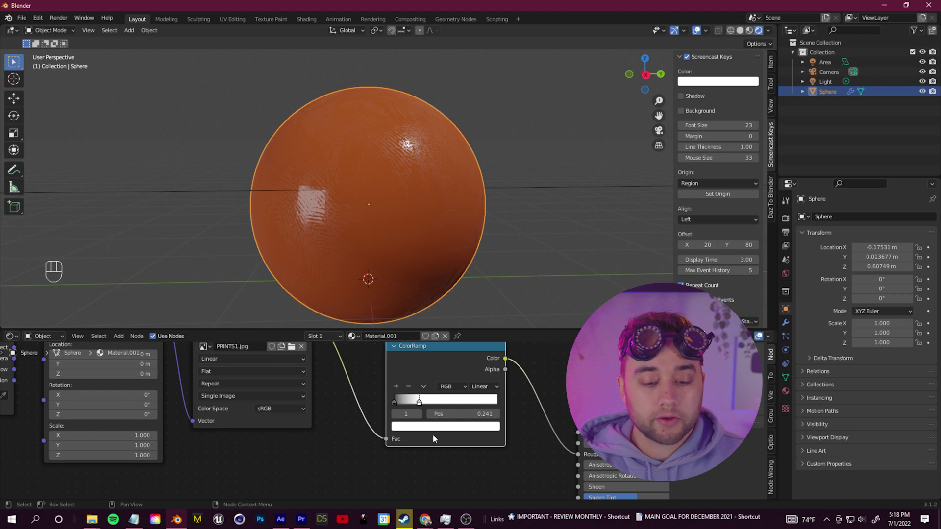
{"action": "left_click", "coordinate": [444, 431]}
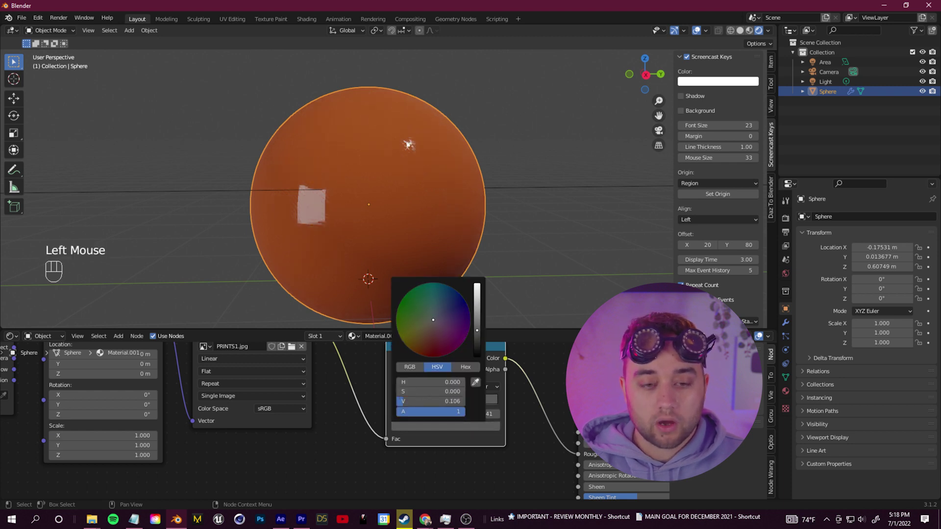
{"action": "scroll", "scroll_direction": "down", "scroll_amount": 3}
{"action": "scroll", "scroll_direction": "down", "scroll_amount": 3}
{"action": "middle_click", "coordinate": [321, 464]}
{"action": "key", "text": "shift+a"}
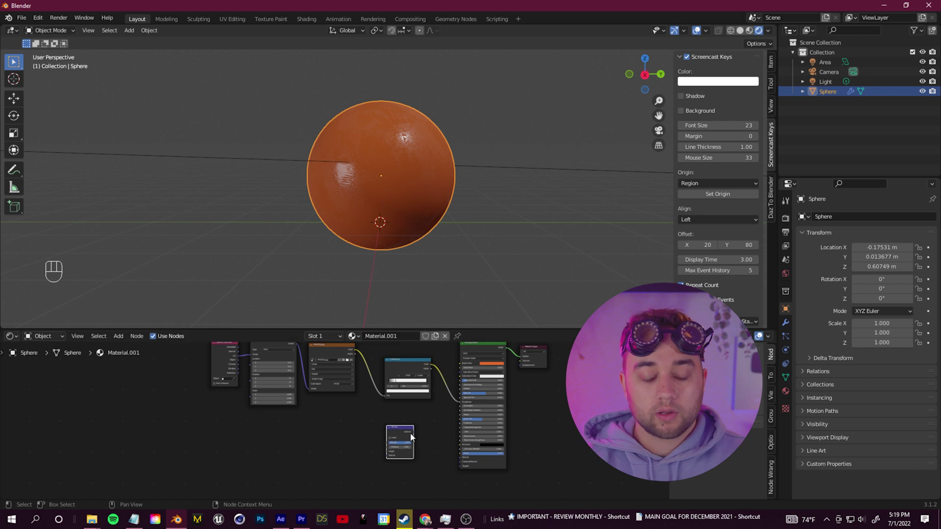
Set the fingerprint Image Texture's Color Space to Non-Color
{"action": "scroll", "scroll_direction": "up", "scroll_amount": 3}
{"action": "scroll", "scroll_direction": "up", "scroll_amount": 3}
{"action": "middle_click", "coordinate": [417, 432]}
{"action": "scroll", "scroll_direction": "up", "scroll_amount": 3}
{"action": "scroll", "scroll_direction": "down", "scroll_amount": 3}
{"action": "middle_click", "coordinate": [392, 402]}
{"action": "left_click", "coordinate": [289, 379]}
{"action": "scroll", "scroll_direction": "down", "scroll_amount": 3}
{"action": "middle_click", "coordinate": [303, 404]}
{"action": "left_click", "coordinate": [364, 375]}
{"action": "middle_click", "coordinate": [446, 402]}
{"action": "scroll", "scroll_direction": "up", "scroll_amount": 3}
{"action": "middle_click", "coordinate": [433, 422]}
{"action": "scroll", "scroll_direction": "up", "scroll_amount": 3}
{"action": "middle_click", "coordinate": [395, 426]}
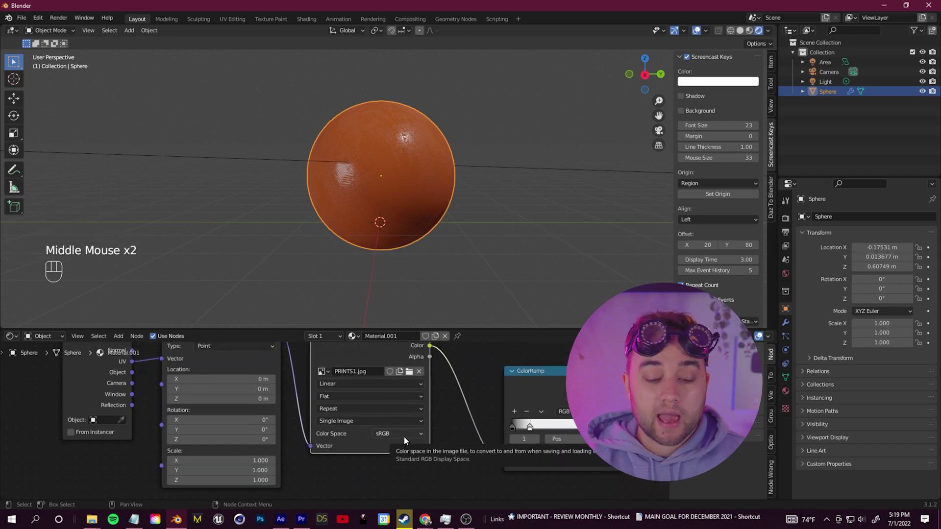
{"action": "left_click_drag", "start_coordinate": [409, 439], "coordinate": [406, 393]}
Place the new Bump node in the node tree next to the texture
{"action": "middle_click", "coordinate": [407, 393]}
{"action": "scroll", "scroll_direction": "down", "scroll_amount": 3}
{"action": "left_click_drag", "start_coordinate": [414, 363], "coordinate": [473, 408]}
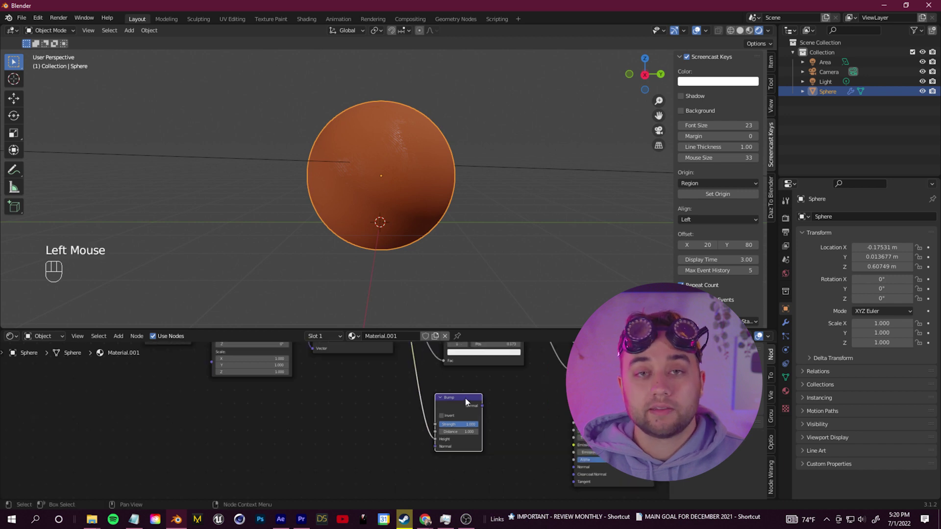
Connect the Bump output to the shader's Normal and lower the bump strength
{"action": "left_click_drag", "start_coordinate": [485, 409], "coordinate": [577, 468]}
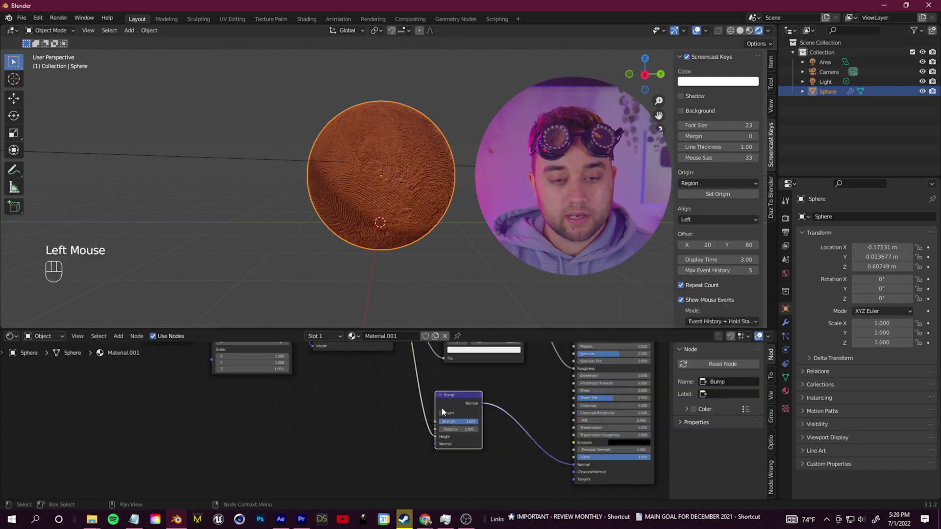
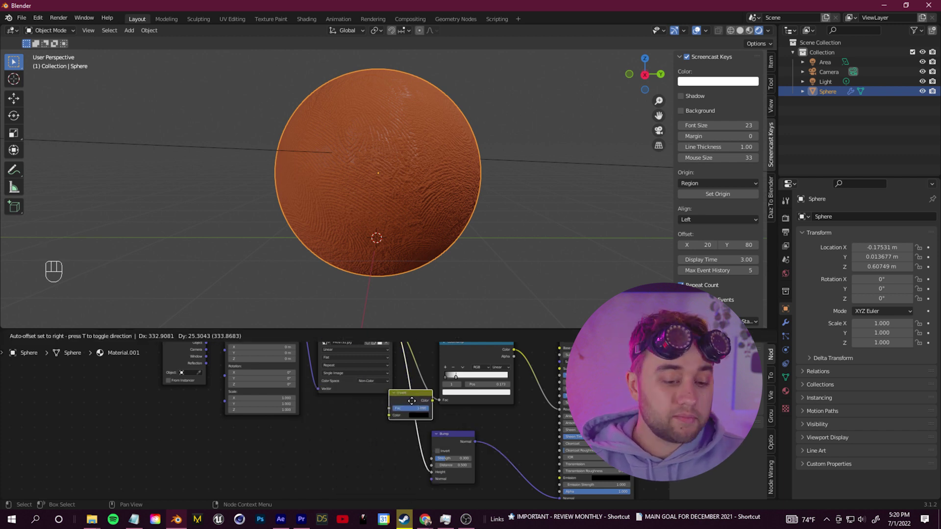
{"action": "middle_click", "coordinate": [440, 405]}
{"action": "scroll", "scroll_direction": "up", "scroll_amount": 3}
{"action": "left_click_drag", "start_coordinate": [441, 404], "coordinate": [559, 472]}
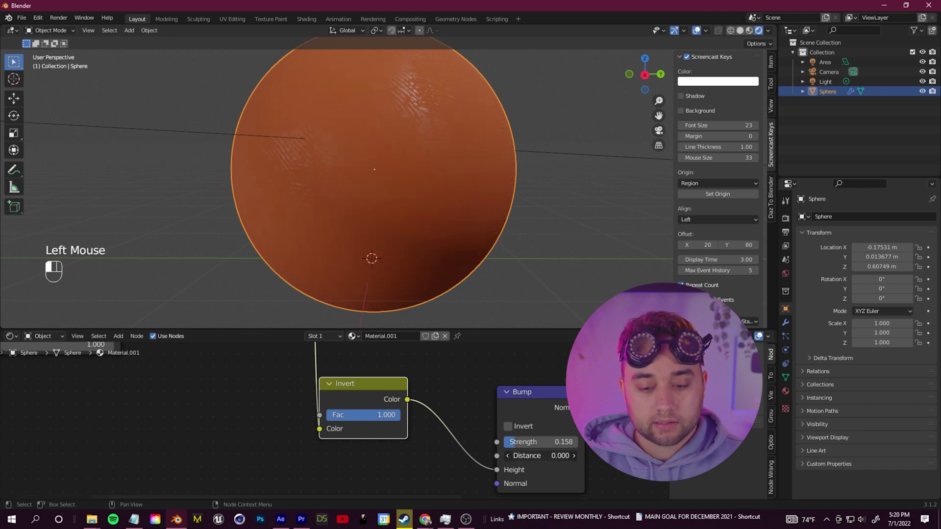
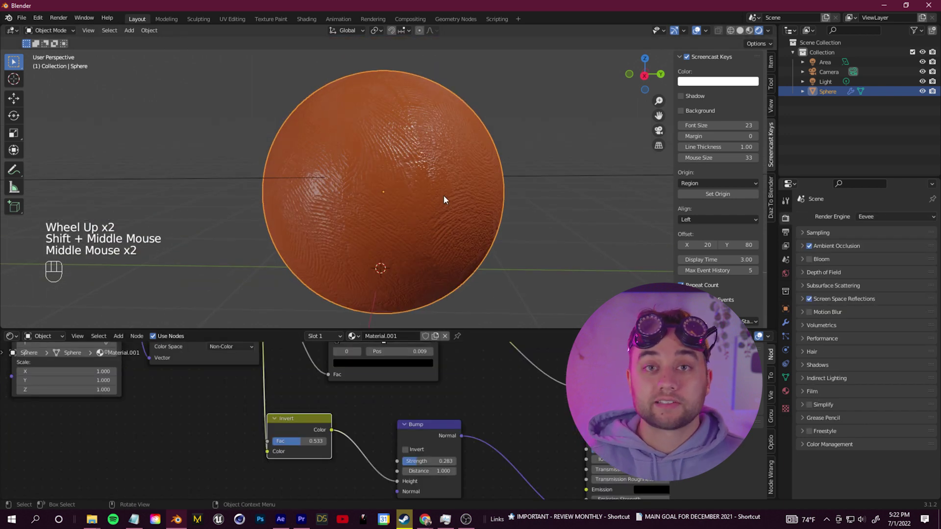
{"action": "scroll", "scroll_direction": "down", "scroll_amount": 3}
{"action": "scroll", "scroll_direction": "up", "scroll_amount": 3}
{"action": "middle_click", "coordinate": [466, 201]}
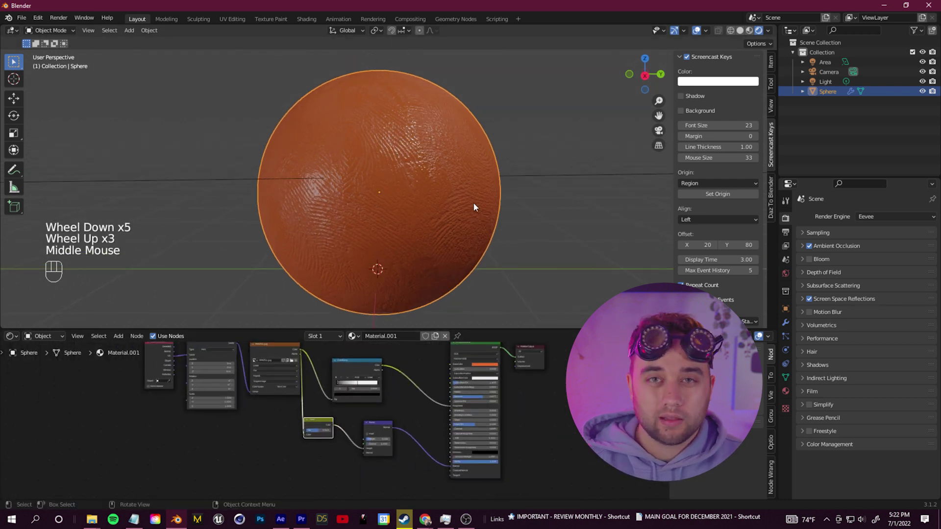
Add a Displace modifier to the sphere's modifier stack
{"action": "left_click", "coordinate": [413, 188]}
{"action": "left_click", "coordinate": [791, 329]}
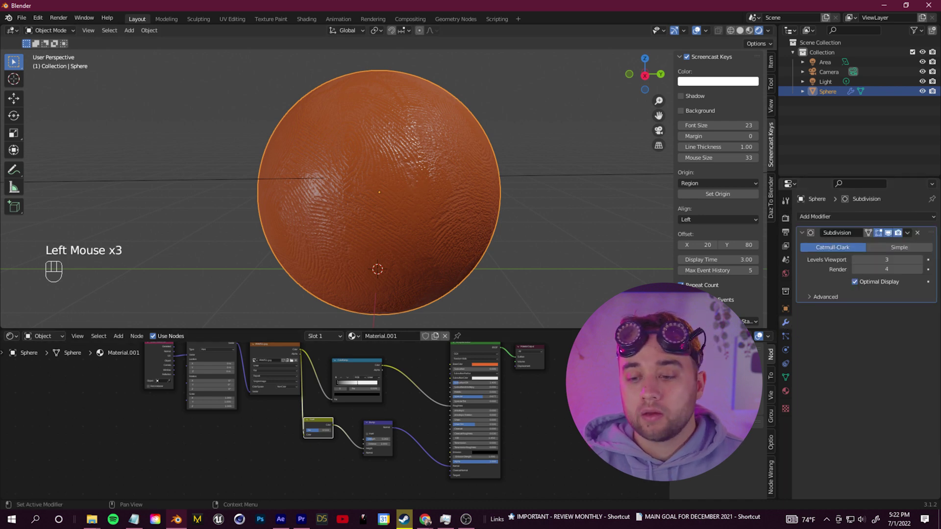
{"action": "left_click_drag", "start_coordinate": [873, 220], "coordinate": [807, 330]}
{"action": "scroll", "scroll_direction": "down", "scroll_amount": 3}
Drive the displacement with a new Clouds texture at smaller size and strength 0.2
{"action": "left_click", "coordinate": [867, 327]}
{"action": "left_click", "coordinate": [789, 413]}
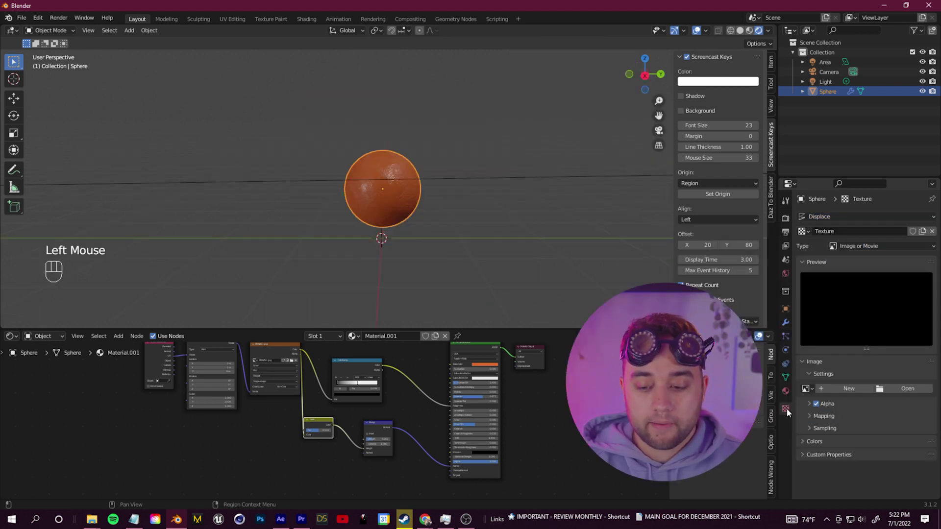
{"action": "left_click_drag", "start_coordinate": [810, 251], "coordinate": [813, 253]}
{"action": "left_click_drag", "start_coordinate": [868, 249], "coordinate": [875, 283]}
{"action": "scroll", "scroll_direction": "up", "scroll_amount": 3}
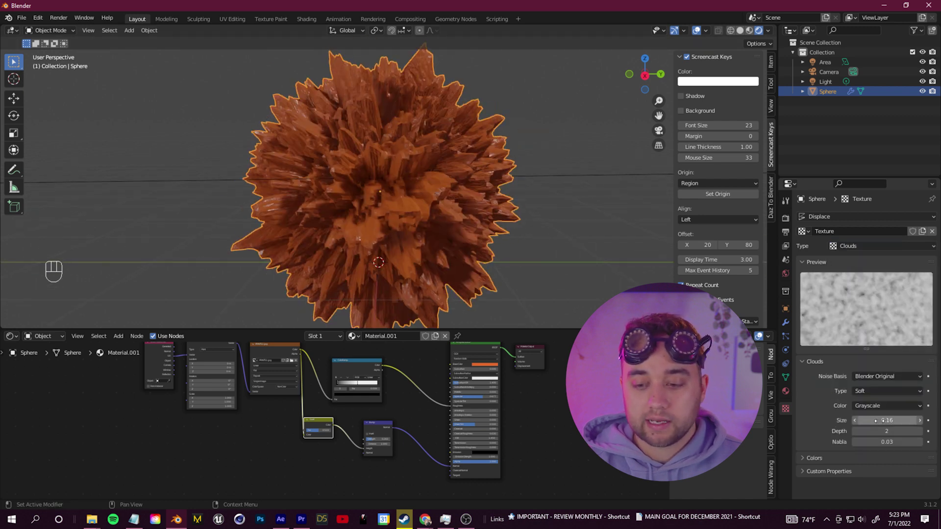
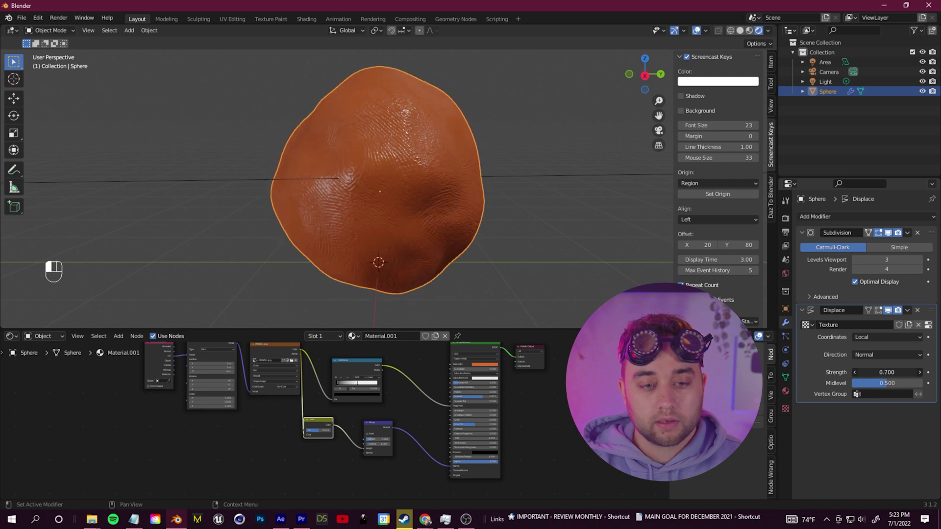
{"action": "scroll", "scroll_direction": "down", "scroll_amount": 3}
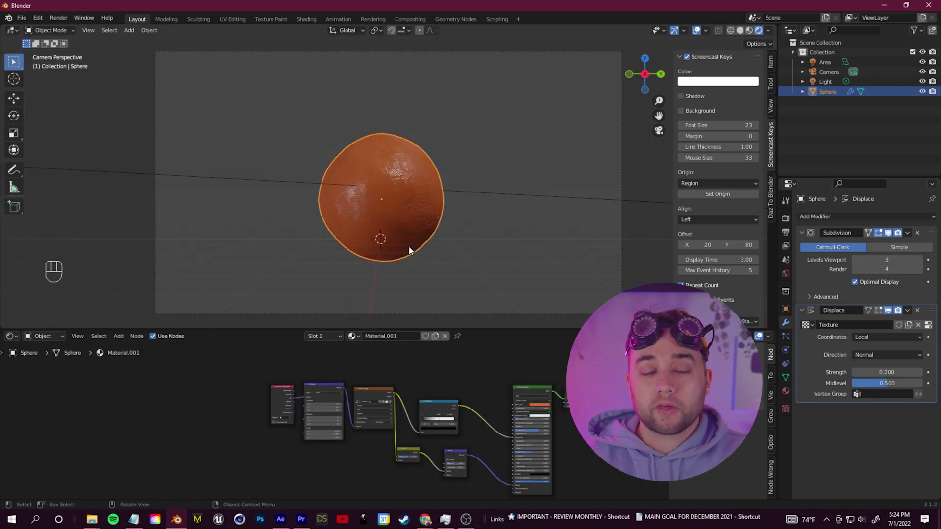
Reframe the viewport around the displaced fingerprint sphere
{"action": "middle_click", "coordinate": [349, 197]}
{"action": "scroll", "scroll_direction": "down", "scroll_amount": 3}
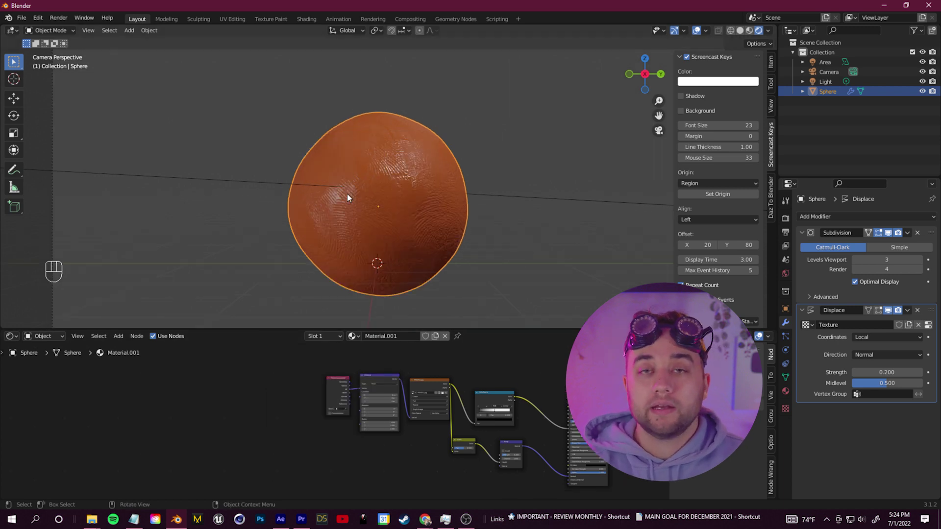
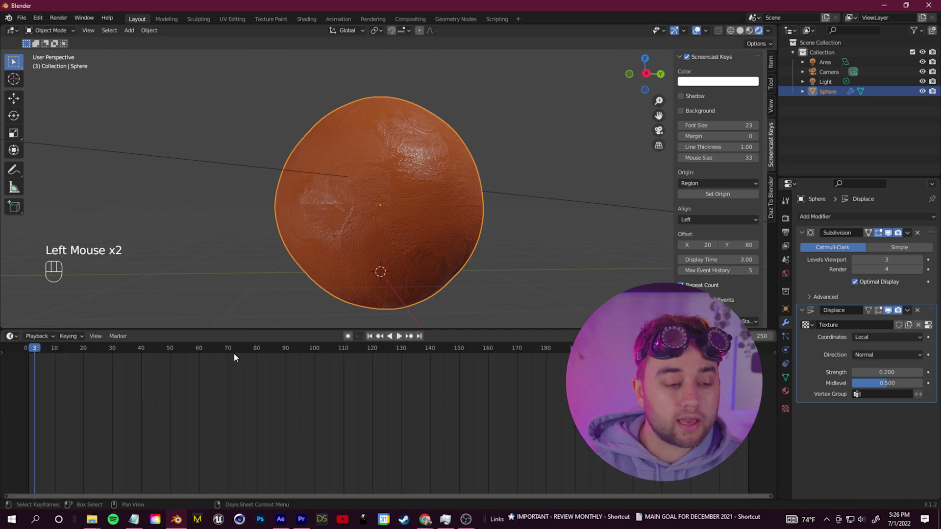
Insert rotation keyframes on the fingerprint Mapping node at successive frames in the Shader Editor
{"action": "left_click", "coordinate": [37, 352]}
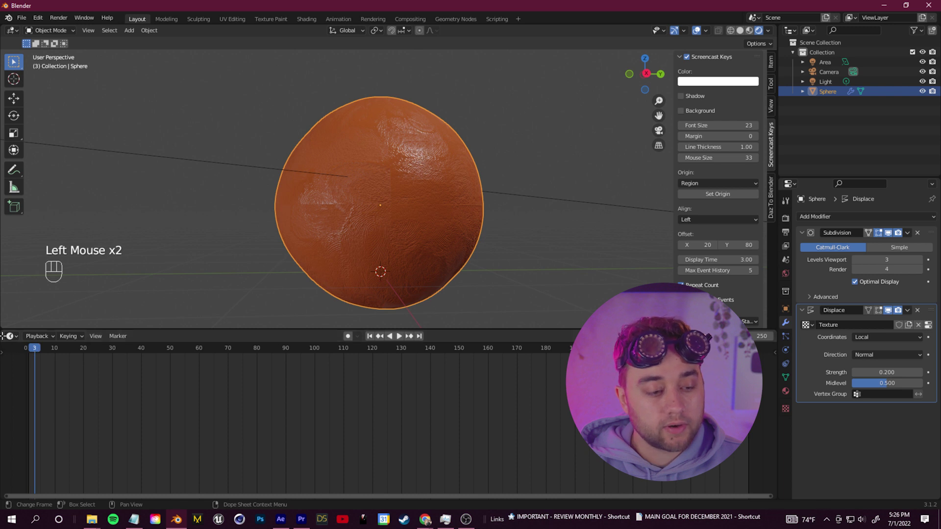
{"action": "left_click_drag", "start_coordinate": [14, 342], "coordinate": [125, 372]}
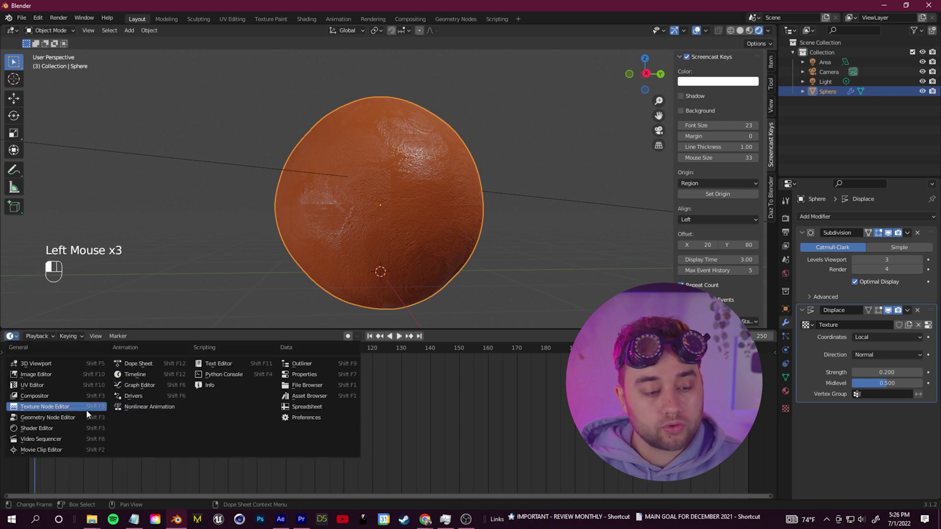
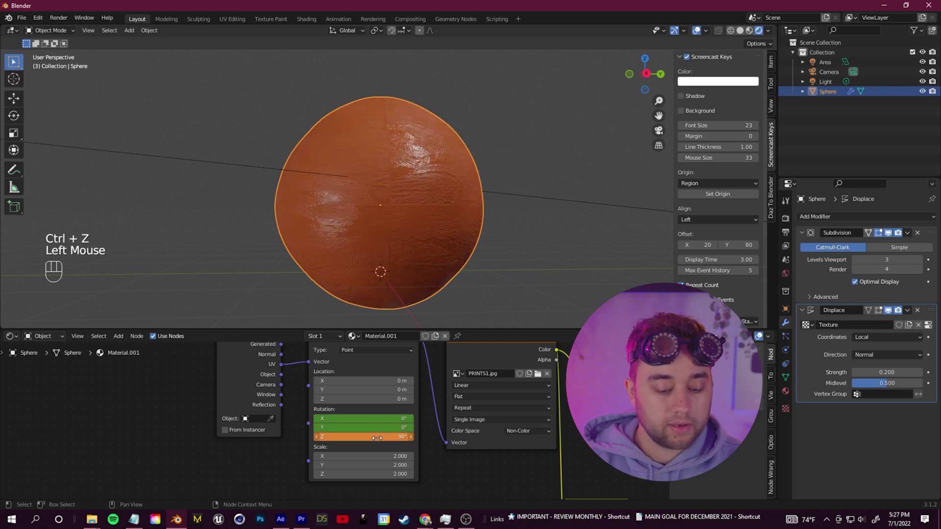
{"action": "key", "text": "i"}
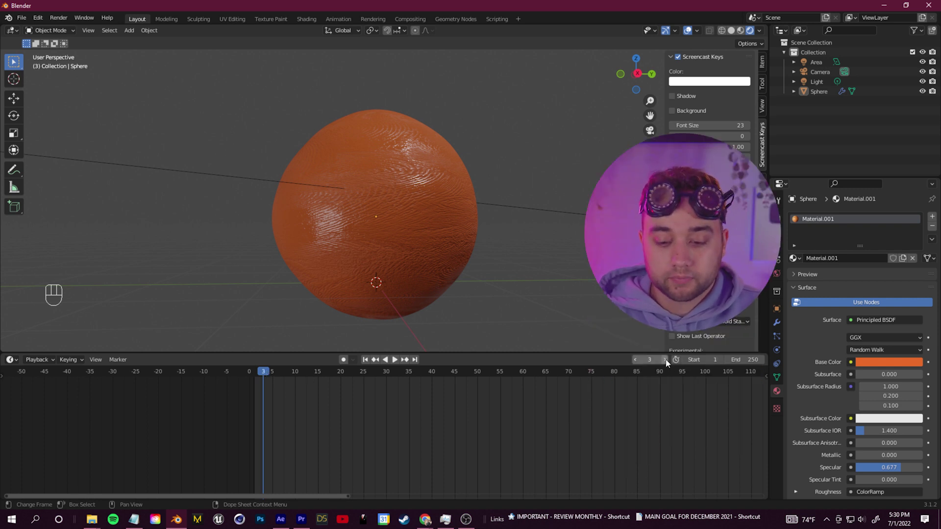
{"action": "double_click", "coordinate": [668, 363]}
{"action": "left_click_drag", "start_coordinate": [12, 362], "coordinate": [280, 424]}
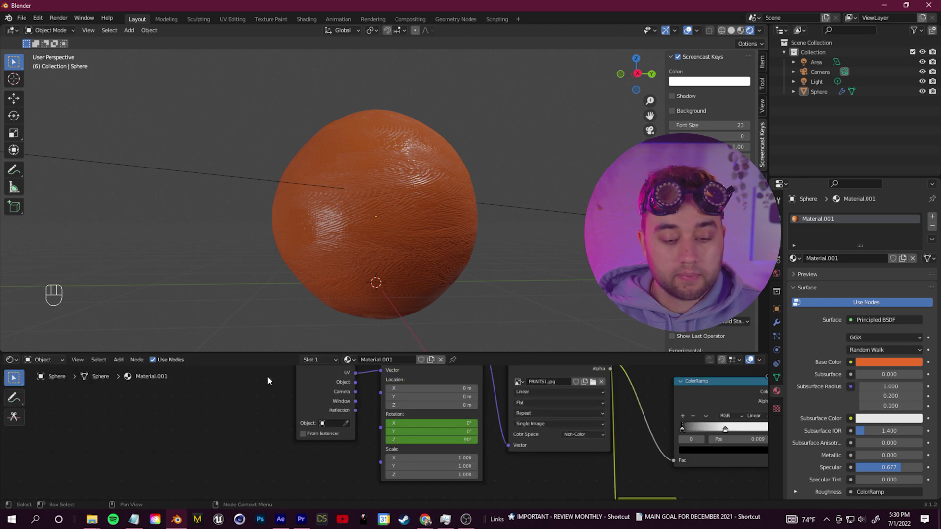
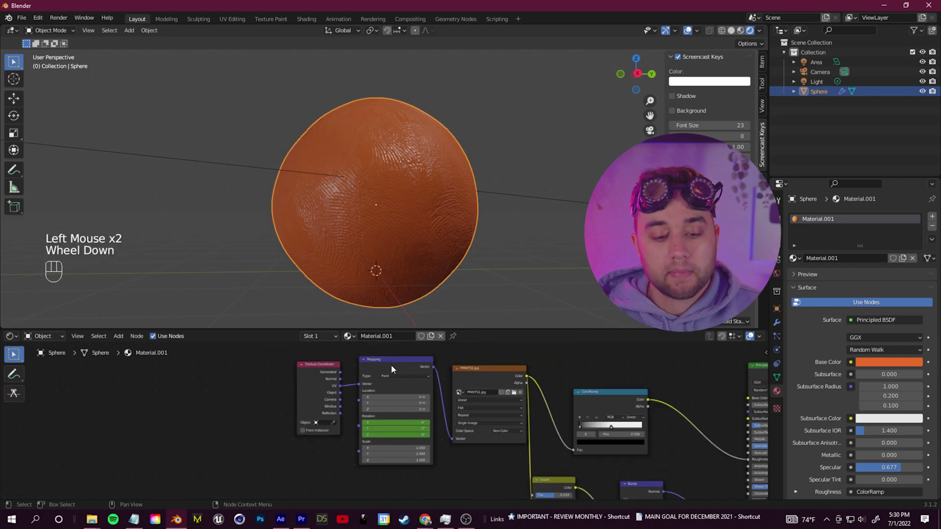
Switch the lower area to the Dope Sheet and zoom in on the first few frames
{"action": "left_click", "coordinate": [386, 367]}
{"action": "left_click_drag", "start_coordinate": [15, 341], "coordinate": [138, 366]}
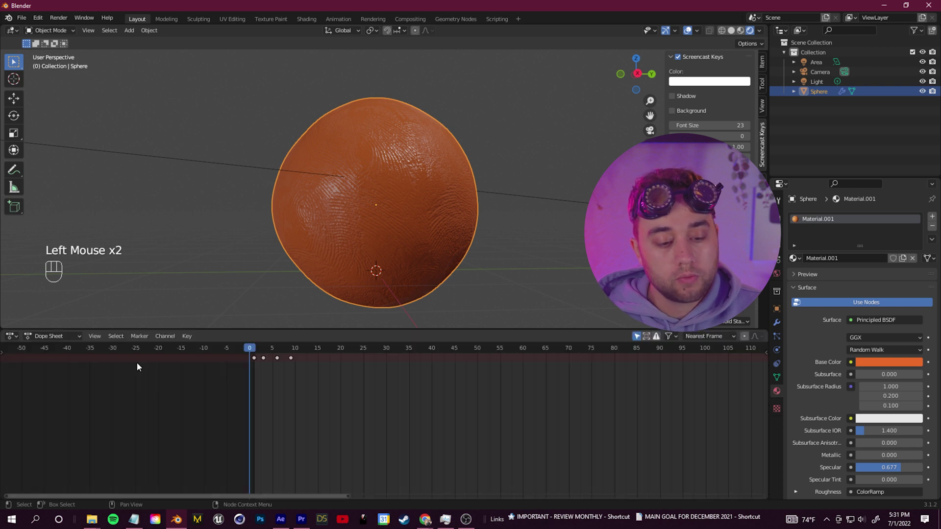
{"action": "scroll", "scroll_direction": "up", "scroll_amount": 3}
{"action": "middle_click", "coordinate": [128, 378]}
{"action": "scroll", "scroll_direction": "up", "scroll_amount": 3}
{"action": "left_click_drag", "start_coordinate": [453, 356], "coordinate": [469, 367]}
Move the rotation keyframes apart so they sit at frames 1, 4, 7 and 10
{"action": "left_click", "coordinate": [458, 349]}
{"action": "key", "text": "space"}
{"action": "key", "text": "space"}
{"action": "left_click_drag", "start_coordinate": [557, 357], "coordinate": [443, 370]}
{"action": "key", "text": "space"}
{"action": "left_click_drag", "start_coordinate": [530, 361], "coordinate": [427, 373]}
{"action": "key", "text": "space"}
{"action": "left_click", "coordinate": [511, 360]}
{"action": "key", "text": "space"}
{"action": "key", "text": "space"}
{"action": "left_click_drag", "start_coordinate": [533, 354], "coordinate": [457, 359]}
{"action": "key", "text": "space"}
{"action": "key", "text": "space"}
{"action": "left_click_drag", "start_coordinate": [543, 352], "coordinate": [455, 371]}
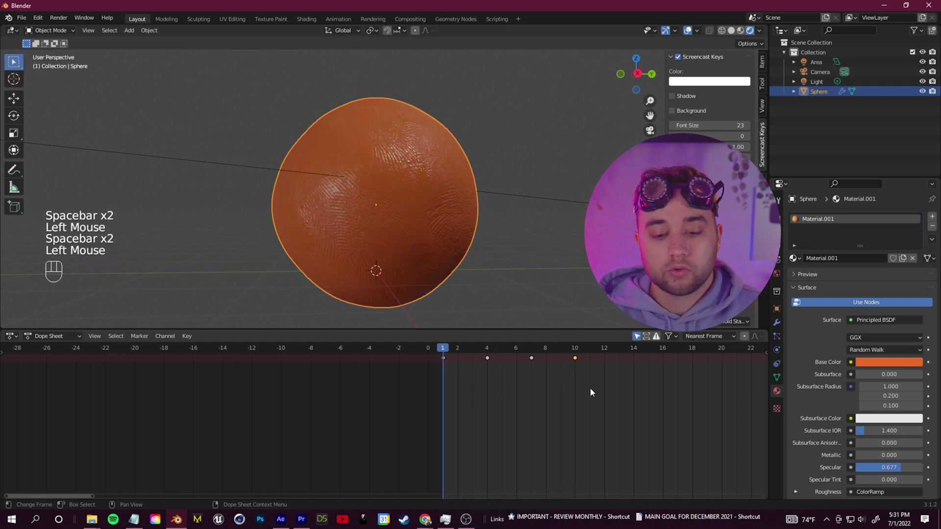
Select all rotation keyframes with constant interpolation and switch the area to the Graph Editor
{"action": "left_click", "coordinate": [617, 406]}
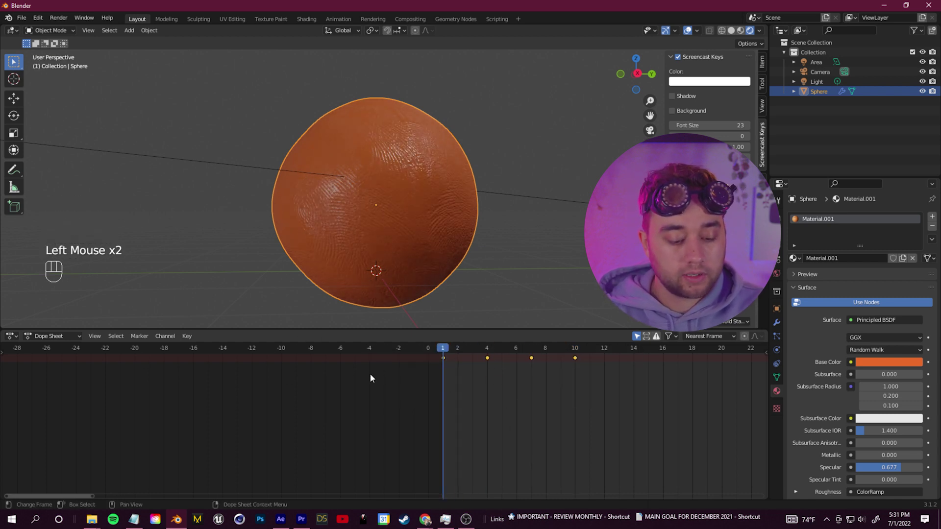
{"action": "key", "text": "t"}
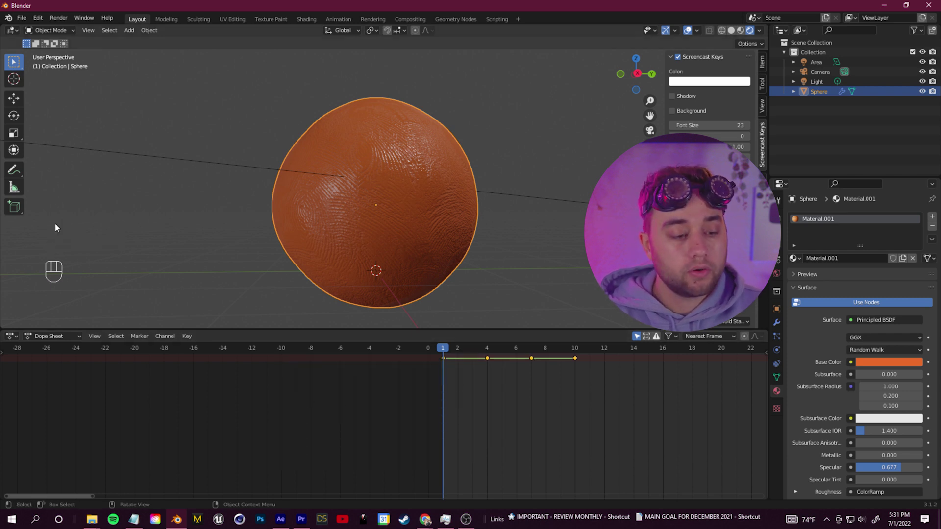
{"action": "left_click_drag", "start_coordinate": [46, 338], "coordinate": [19, 339]}
{"action": "left_click_drag", "start_coordinate": [18, 339], "coordinate": [207, 394]}
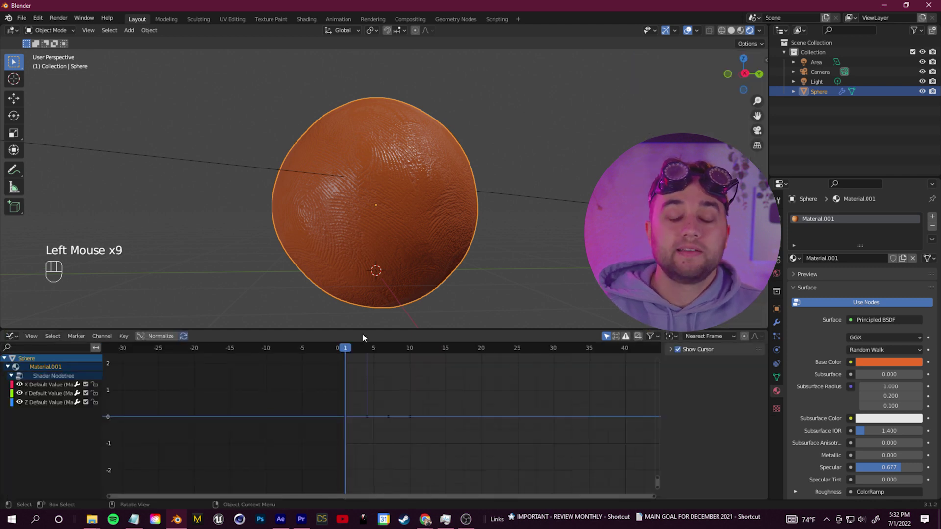
Expand the material's animated channels and select the mapping's Z rotation curve
{"action": "left_click_drag", "start_coordinate": [12, 381], "coordinate": [19, 385]}
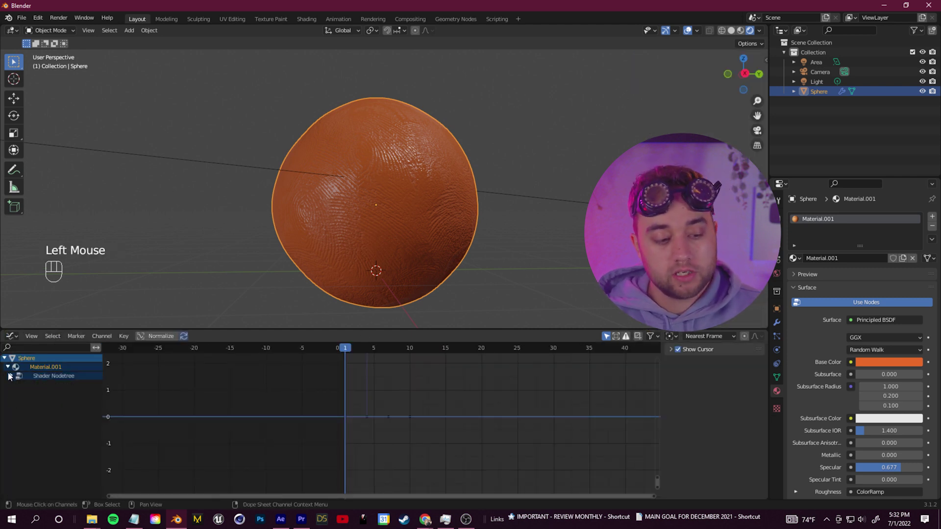
{"action": "left_click_drag", "start_coordinate": [13, 378], "coordinate": [13, 377]}
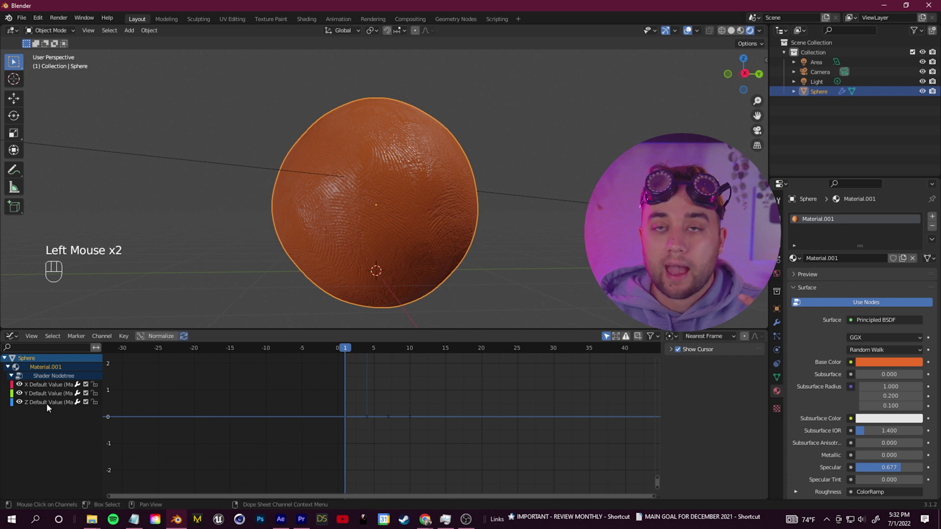
{"action": "left_click", "coordinate": [51, 404]}
{"action": "double_click", "coordinate": [51, 395]}
{"action": "left_click", "coordinate": [53, 408]}
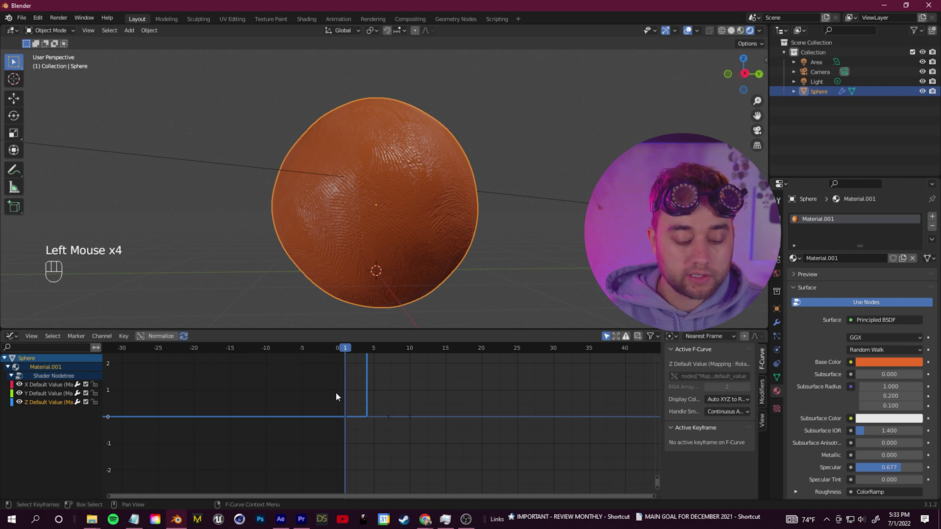
Show the curve's sidebar Modifiers tab and open the Add Modifier list
{"action": "key", "text": "n"}
{"action": "key", "text": "n"}
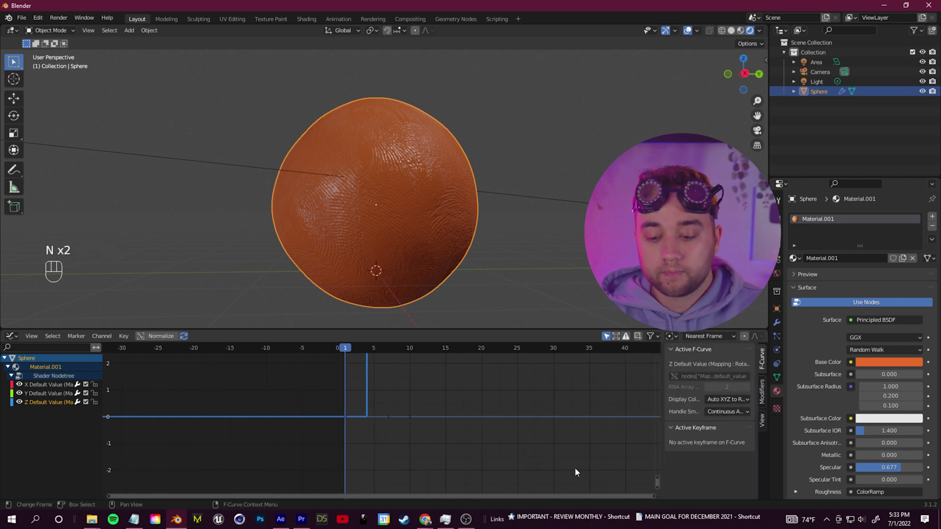
{"action": "left_click", "coordinate": [765, 397]}
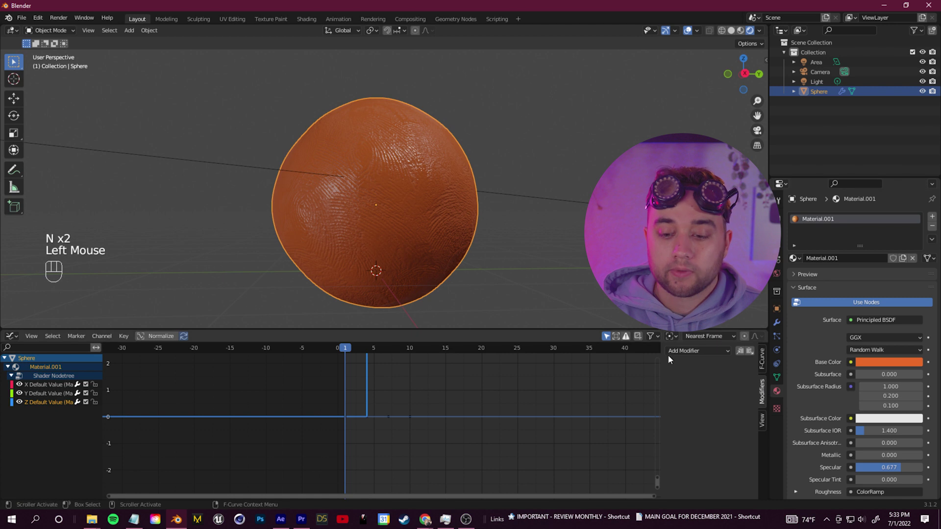
{"action": "left_click_drag", "start_coordinate": [727, 352], "coordinate": [704, 397]}
{"action": "scroll", "scroll_direction": "down", "scroll_amount": 3}
Add a Cycles modifier so the stepped rotation repeats endlessly before and after the keyframes
{"action": "key", "text": "space"}
{"action": "left_click", "coordinate": [384, 364]}
{"action": "scroll", "scroll_direction": "up", "scroll_amount": 3}
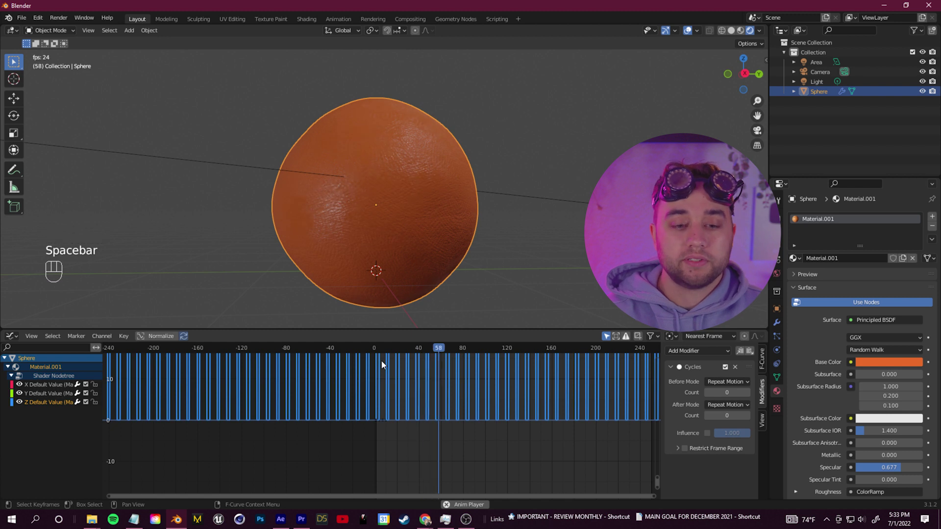
{"action": "left_click", "coordinate": [383, 367]}
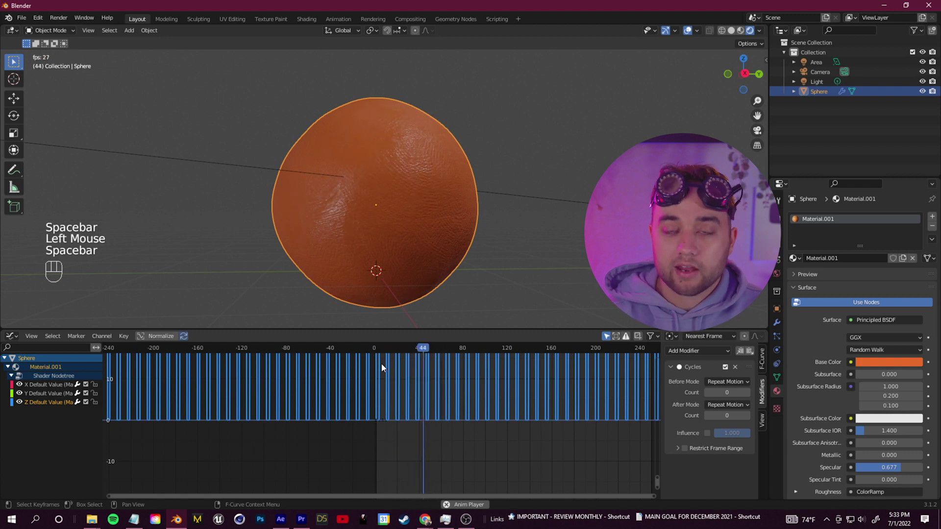
Play and scrub the looping animation, then stop playback with the frame back near 1
{"action": "key", "text": "space"}
{"action": "key", "text": "space"}
{"action": "left_click", "coordinate": [506, 357]}
{"action": "key", "text": "space"}
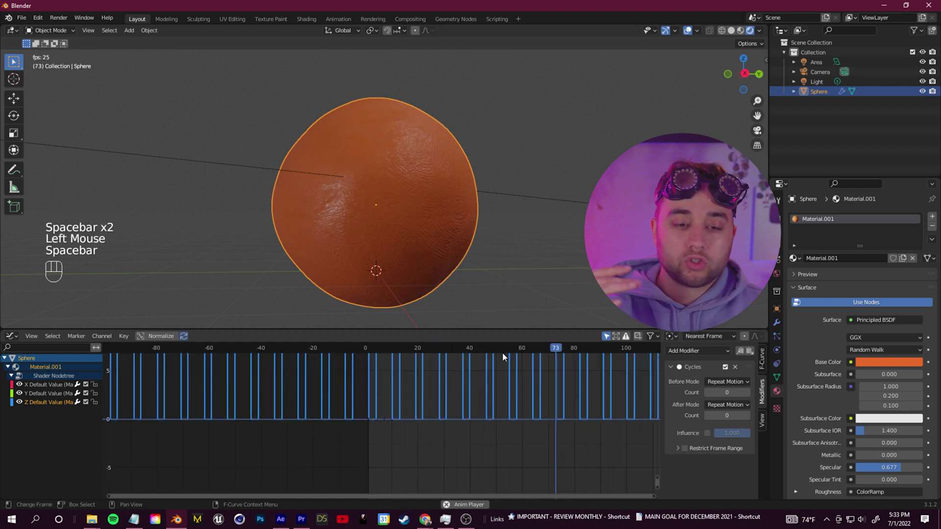
{"action": "key", "text": "space"}
{"action": "left_click", "coordinate": [589, 351]}
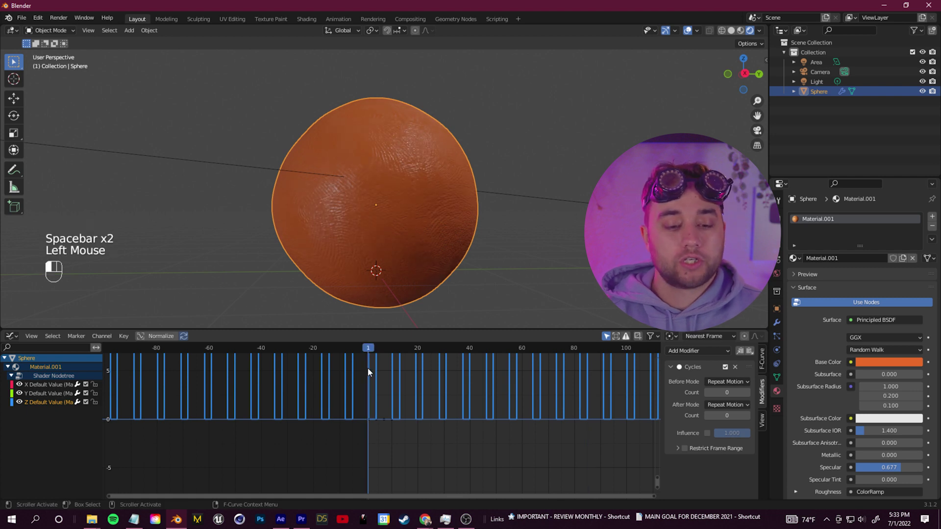